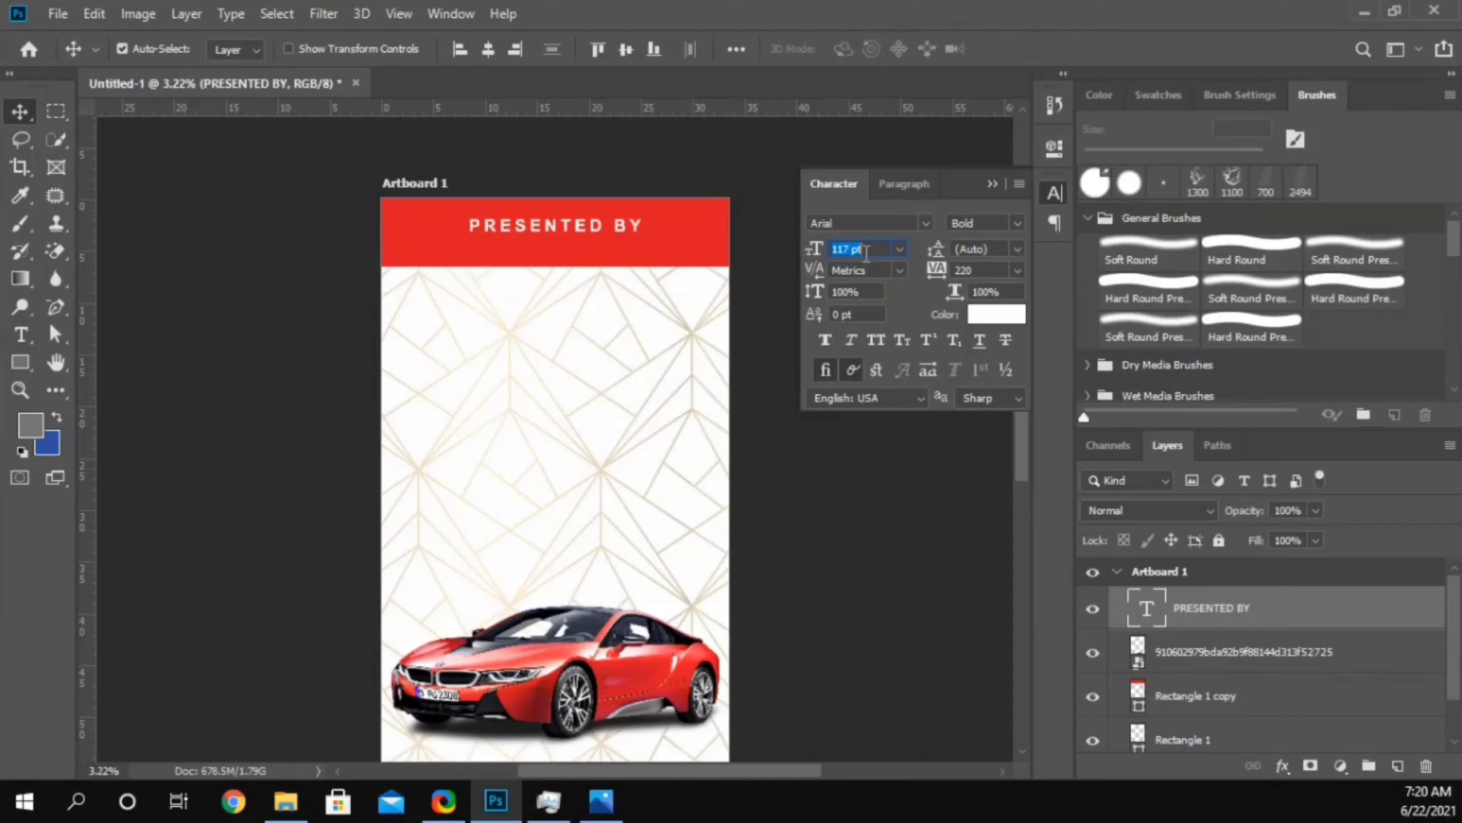
# Step: Change the PRESENTED BY heading's font size to 120 pt in the Character panel
pyautogui.press('BackSpace')
pyautogui.press('Delete')
pyautogui.press('Delete')
pyautogui.press('Delete')
pyautogui.write('120')
pyautogui.press('Return')
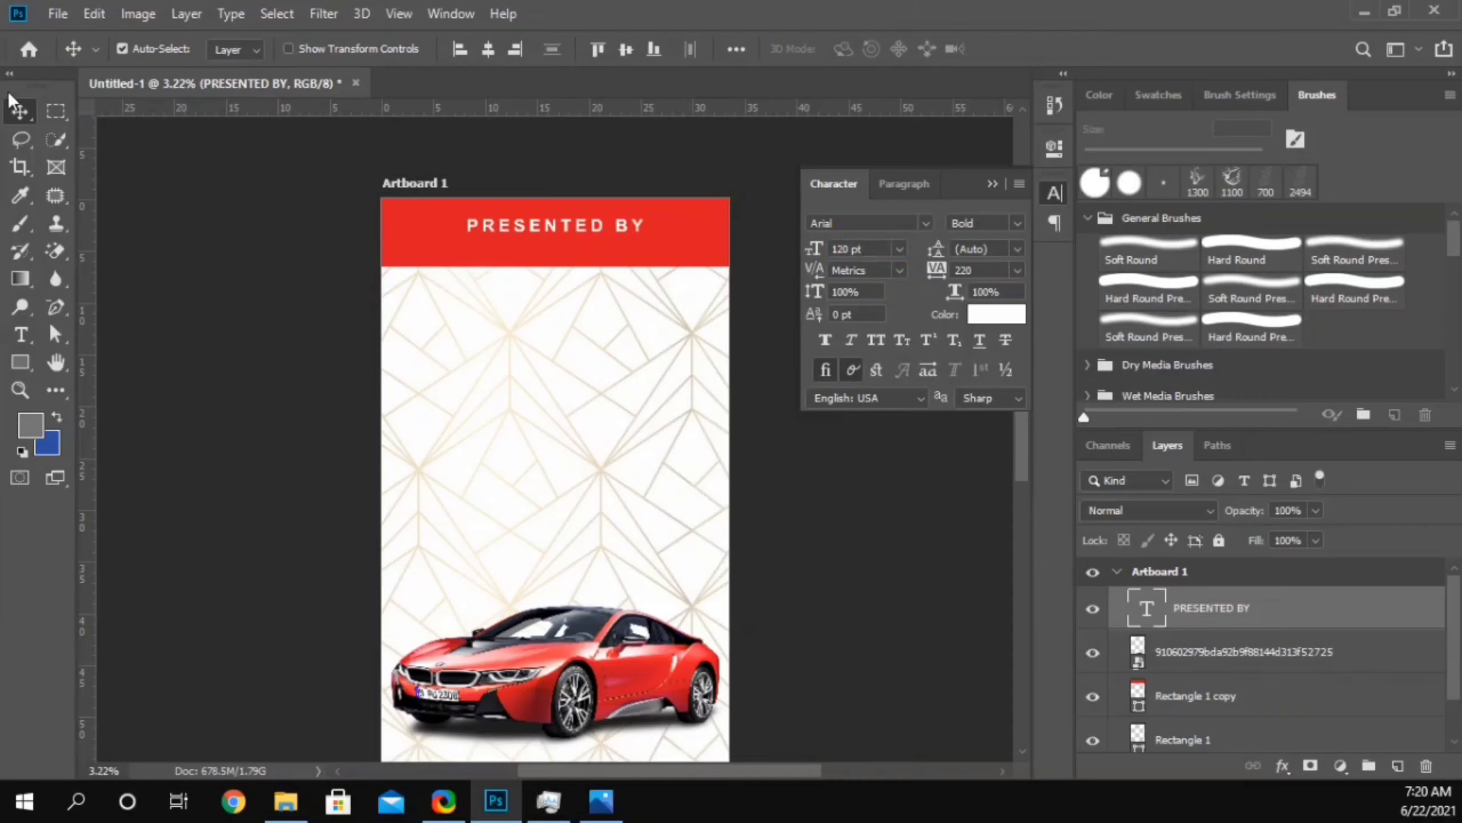
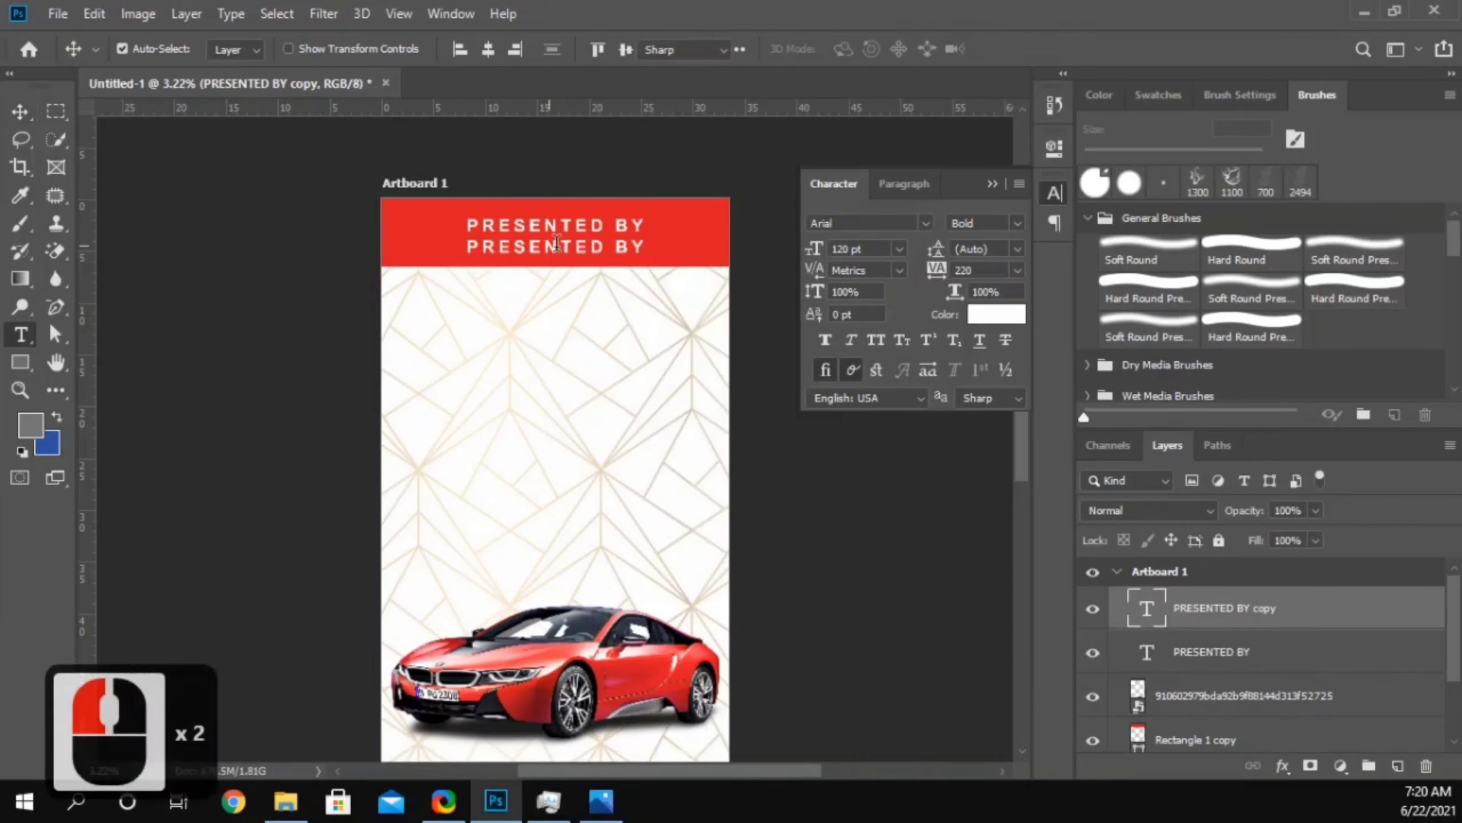
# Step: Replace the duplicated heading's text with 'dream beast' and commit it
pyautogui.write('dream beast')
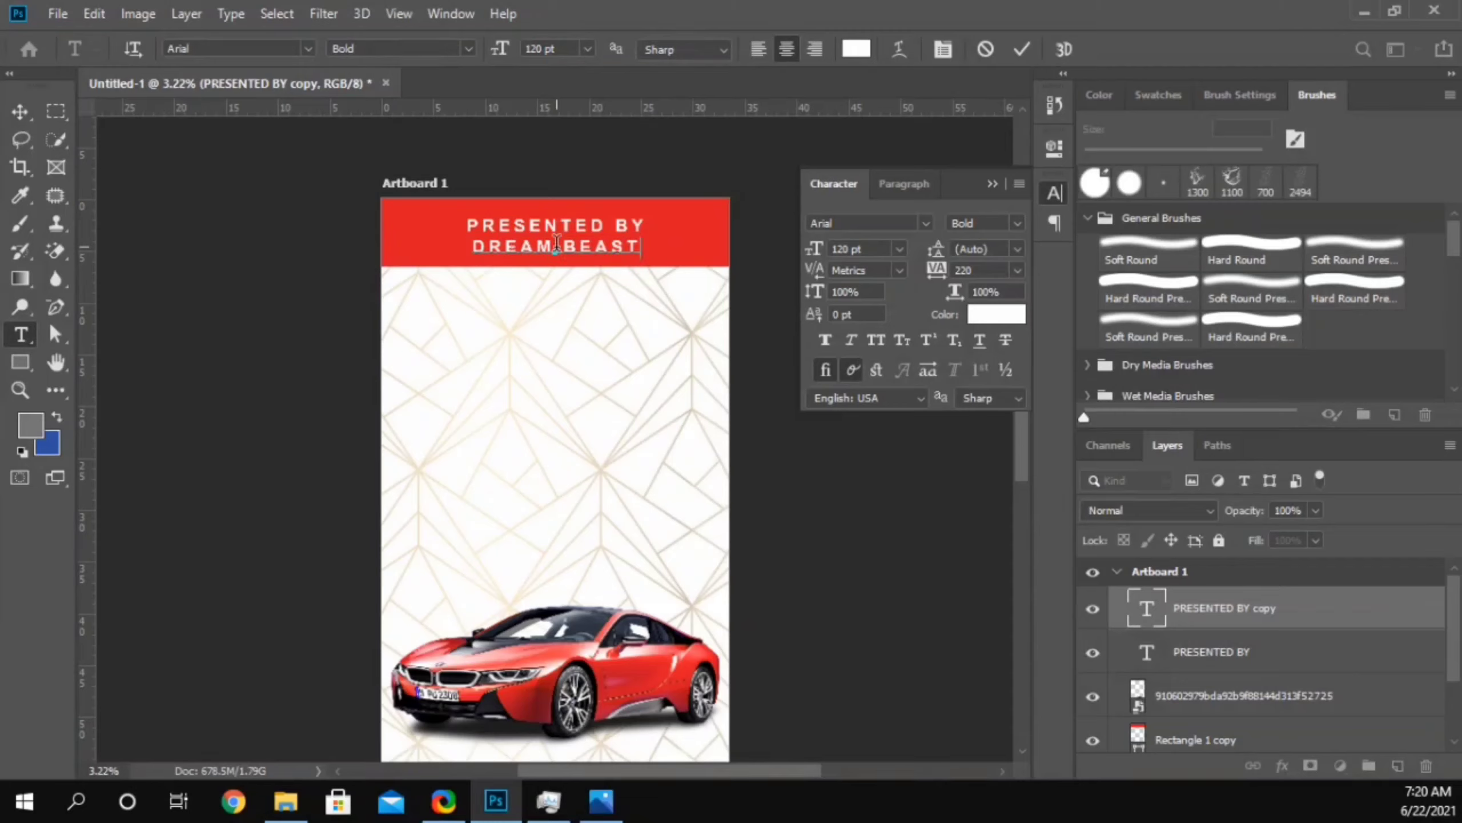
pyautogui.click(34, 125)
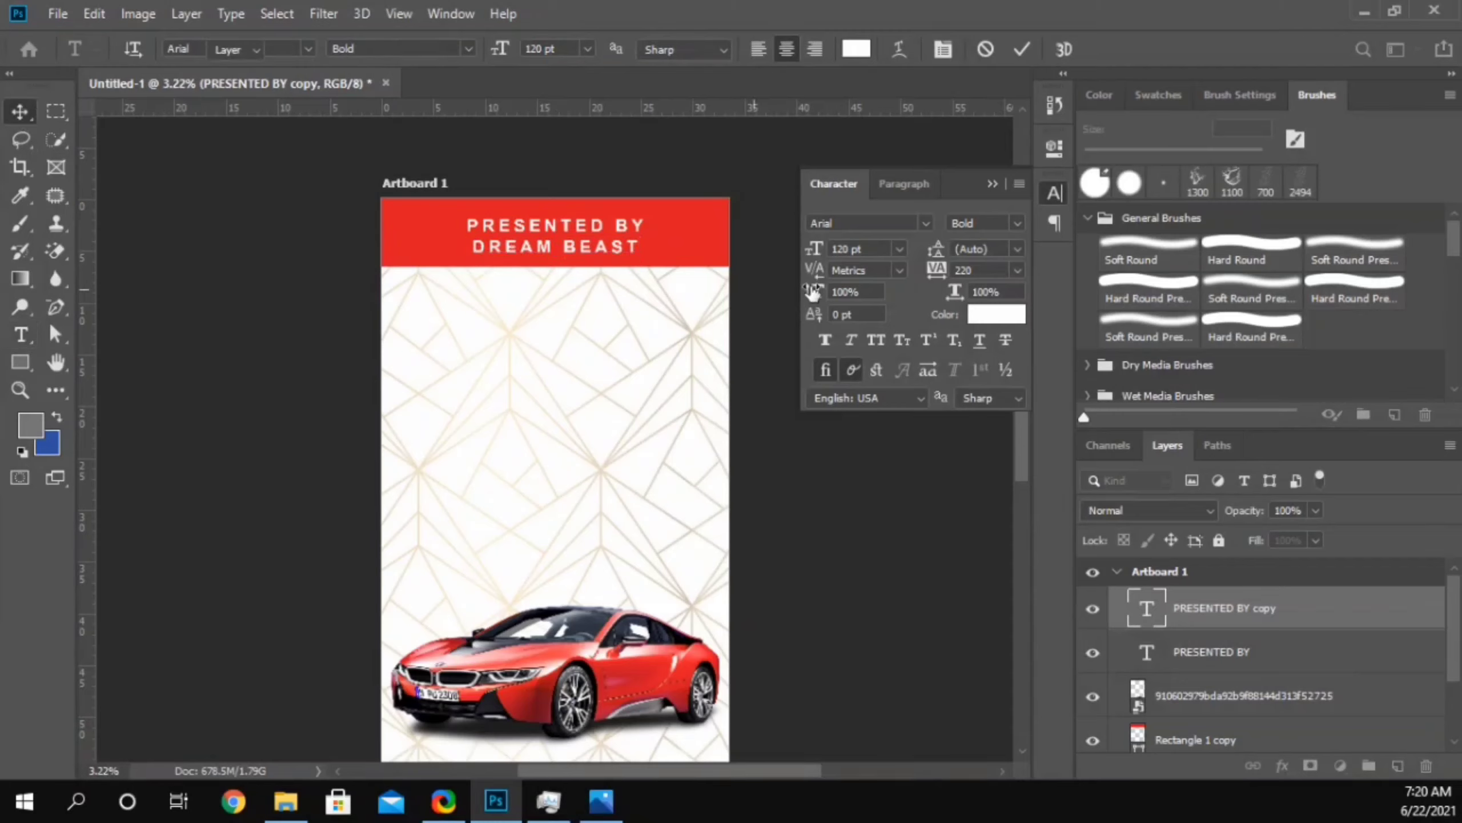
# Step: Style DREAM BEAST as Franklin Gothic Demi, tracking 0, size 196 pt
pyautogui.click(930, 226)
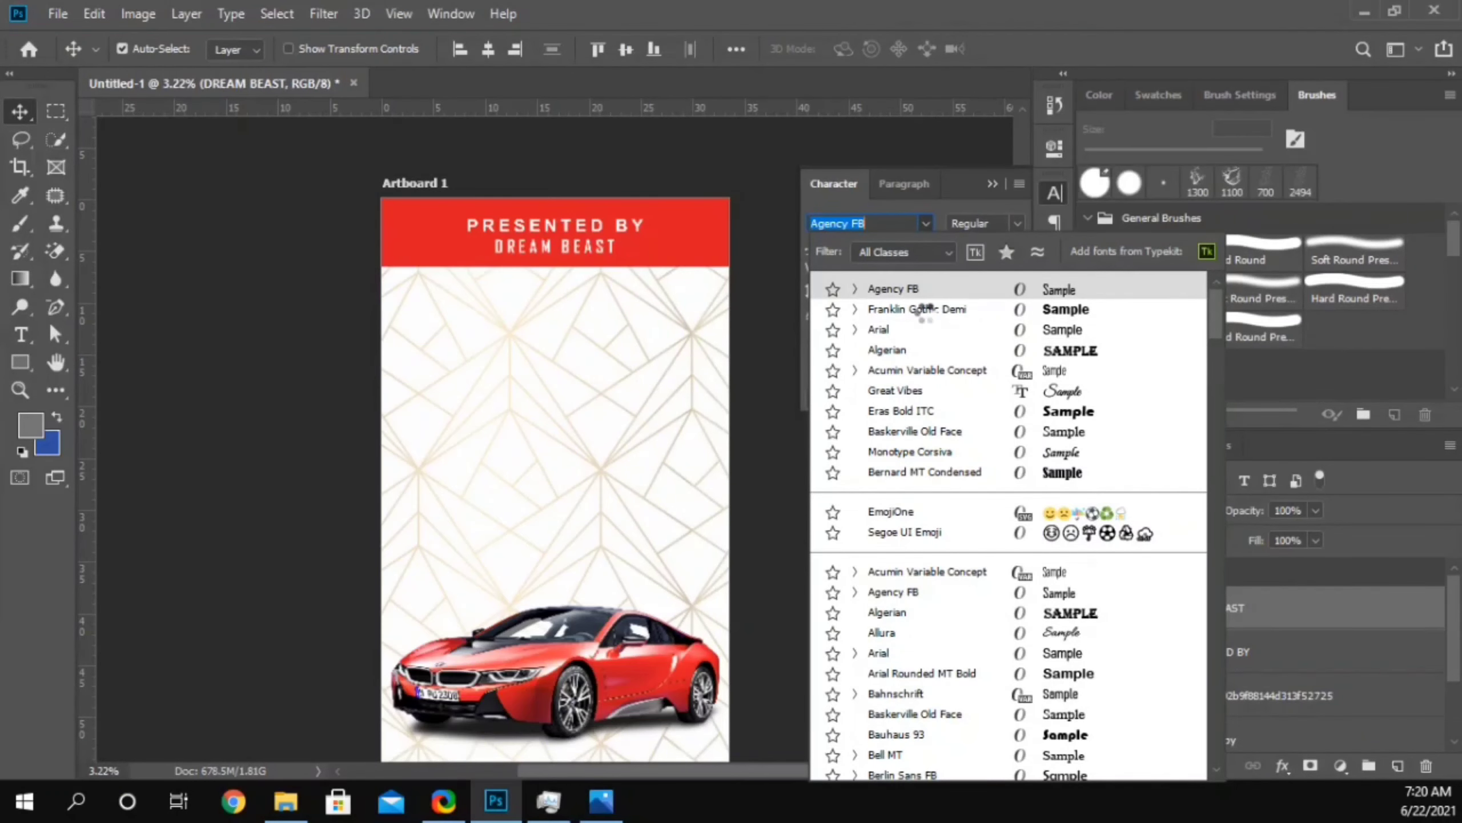
pyautogui.click(933, 319)
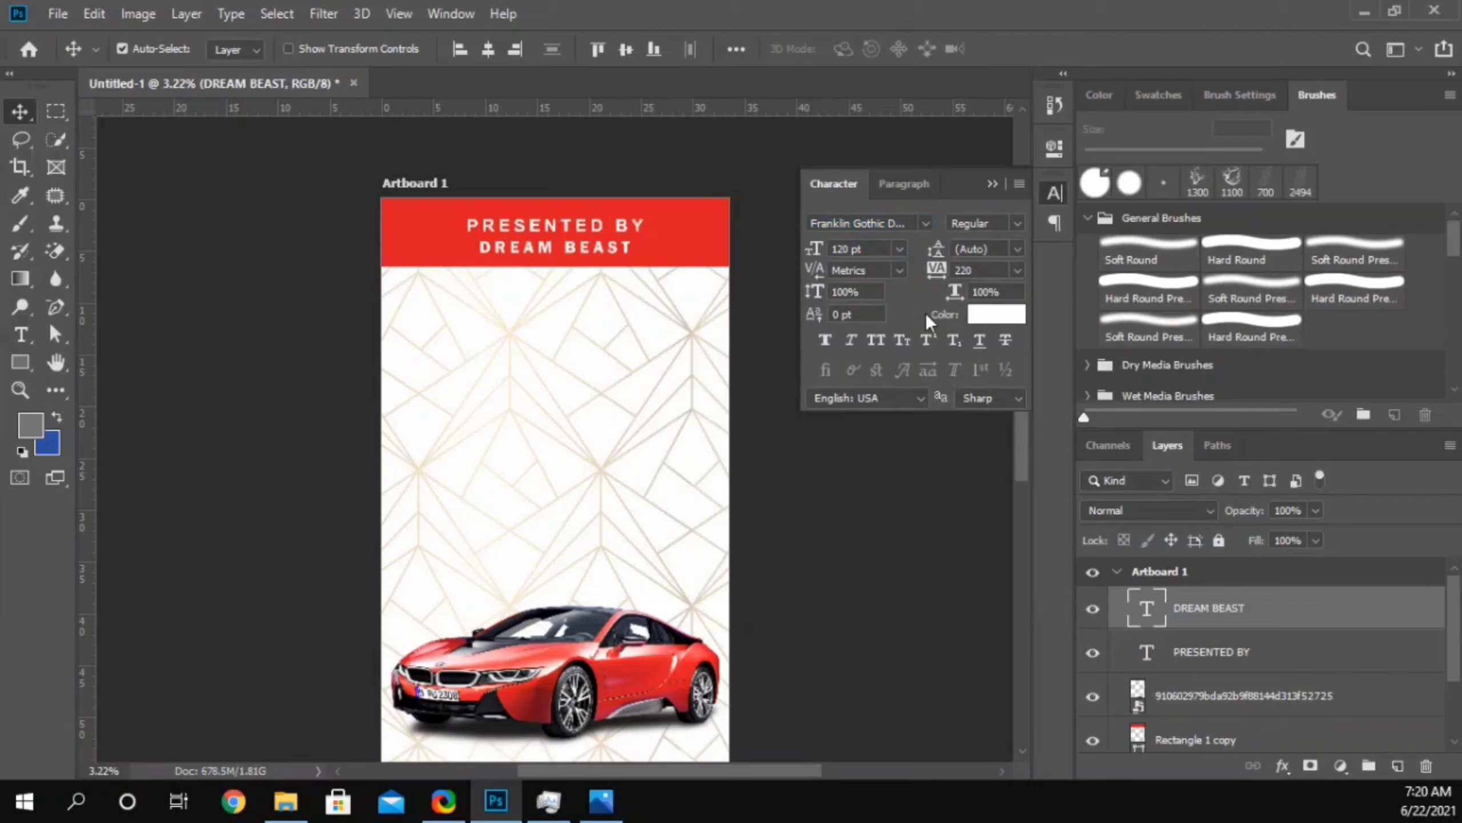
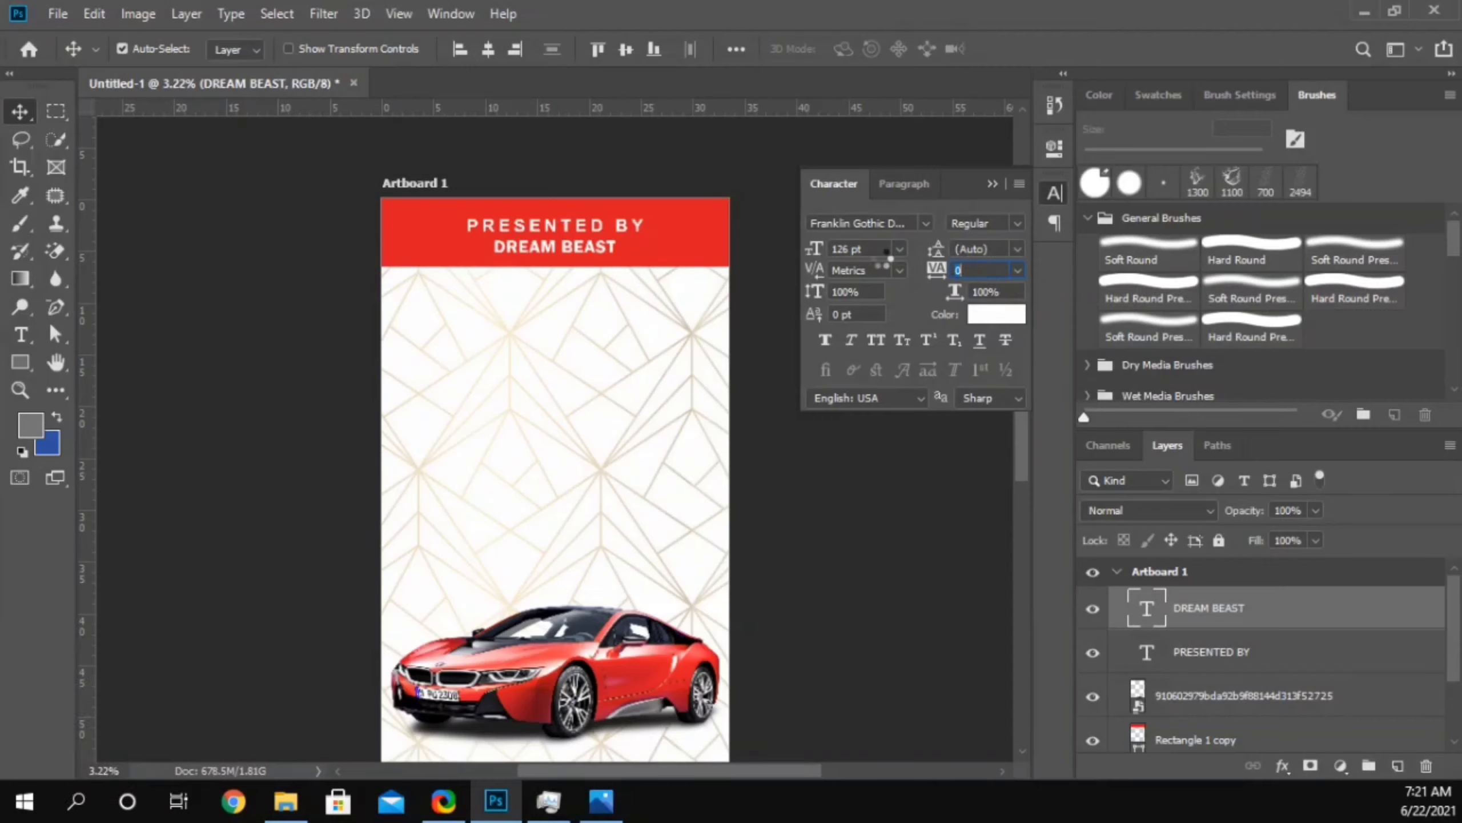
pyautogui.press('BackSpace')
pyautogui.press('9')
pyautogui.press('Return')
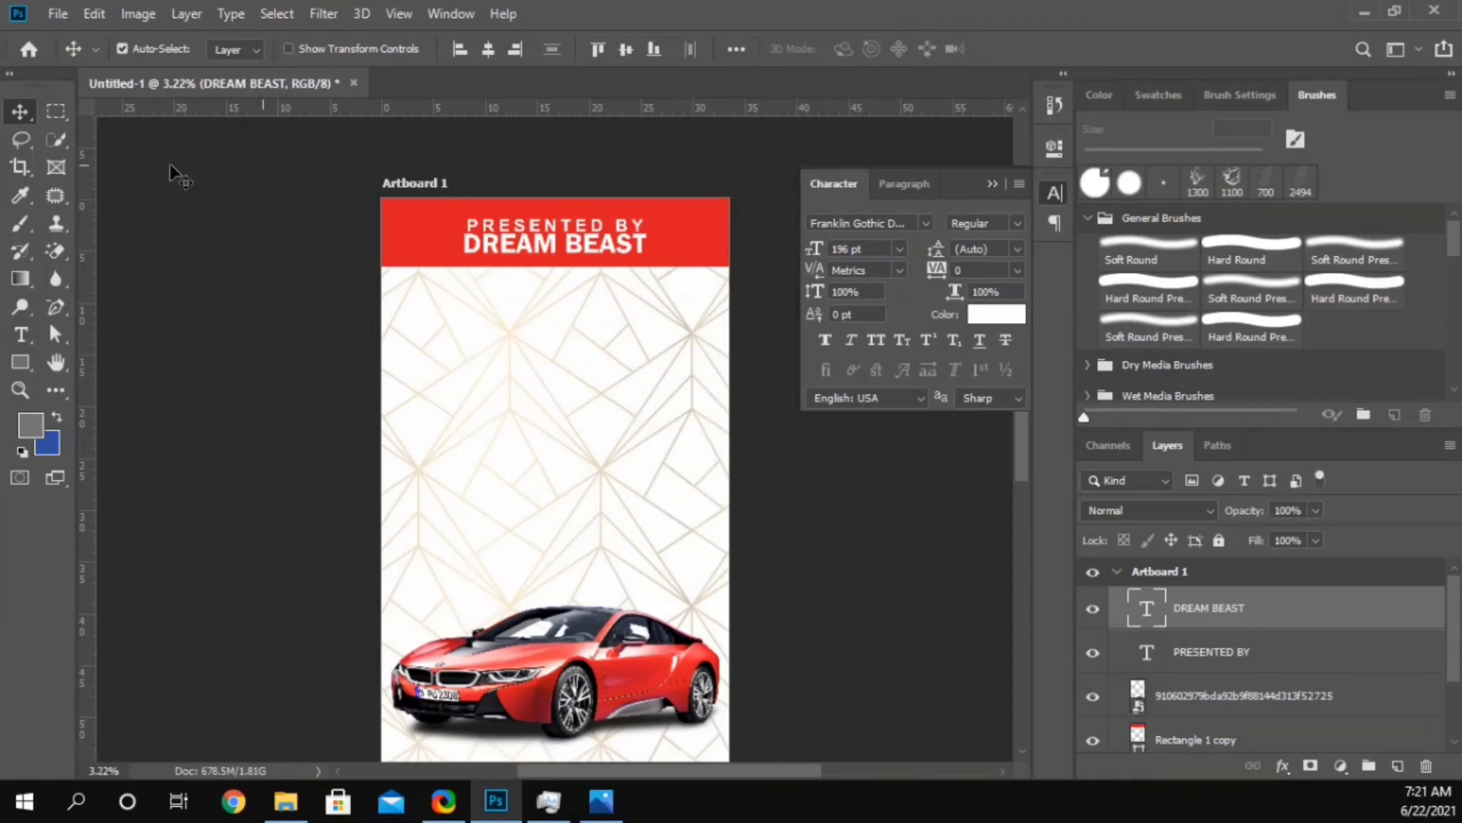
# Step: Nudge the DREAM BEAST line slightly lower beneath PRESENTED BY
pyautogui.press('shift+Down')
pyautogui.press('Down')
pyautogui.press('Down')
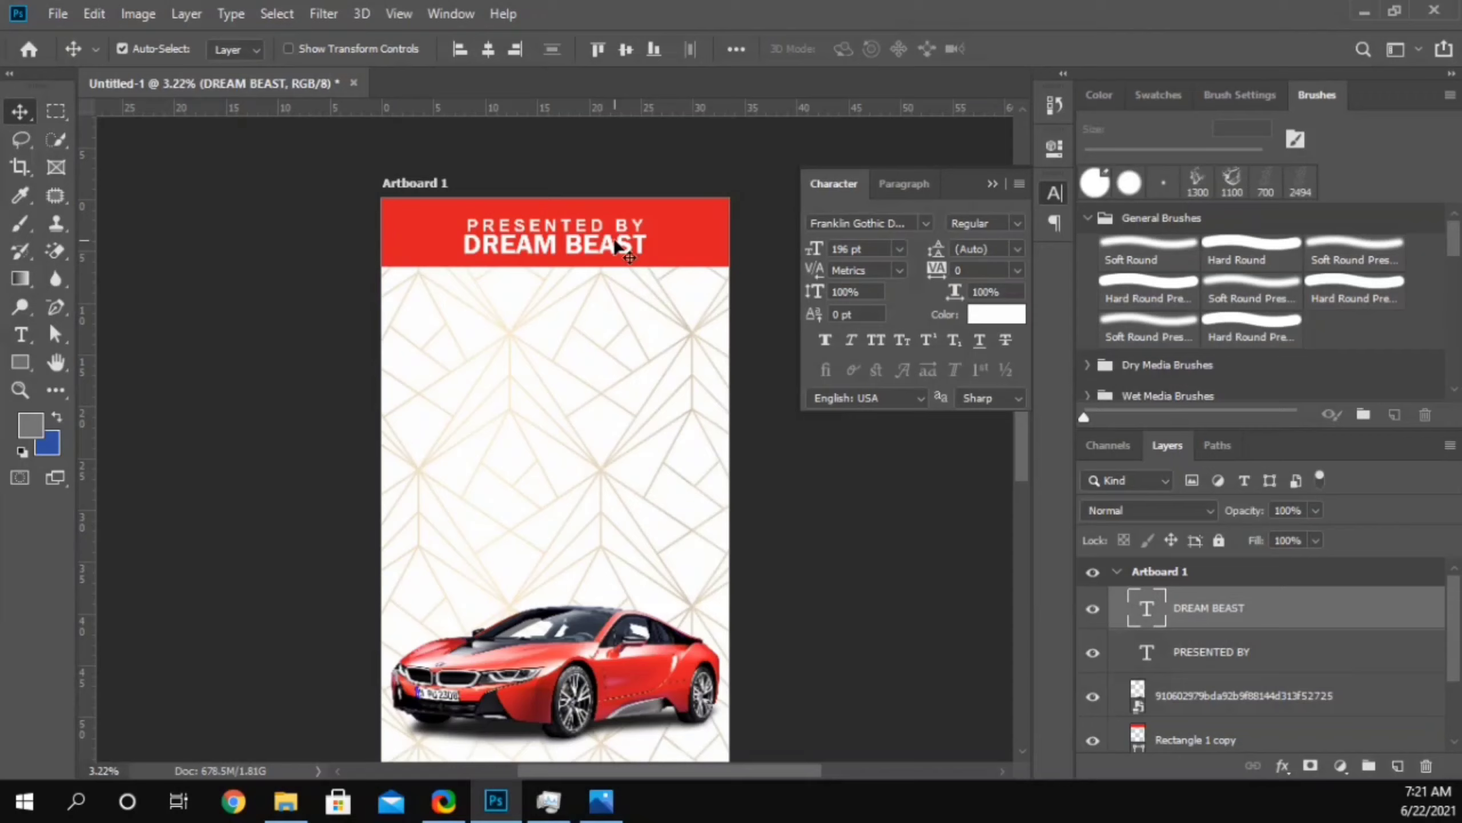